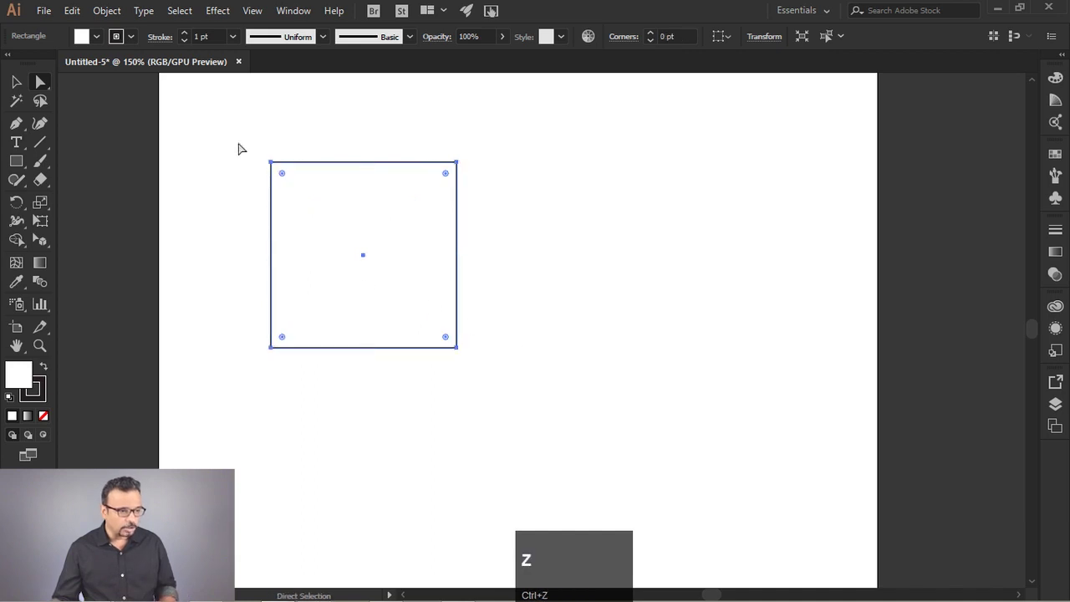
Round the square's top-left and bottom-right corners with the live corner widget into a leaf shape.
drag(243, 123, 580, 409)
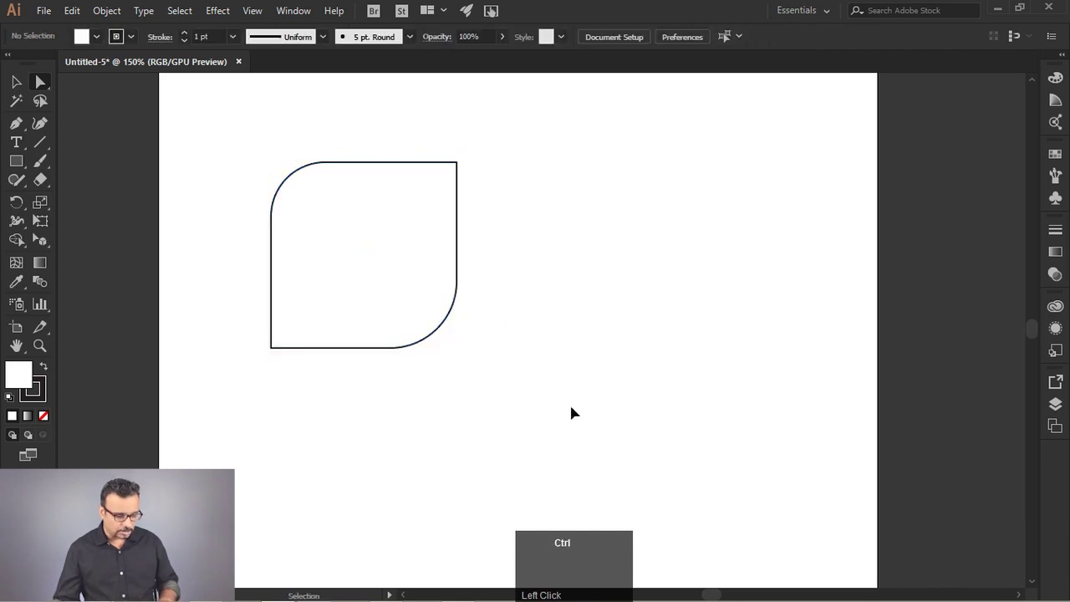
Draw a new square and curve only its top-right corner by adding an anchor and pulling handles.
click(22, 166)
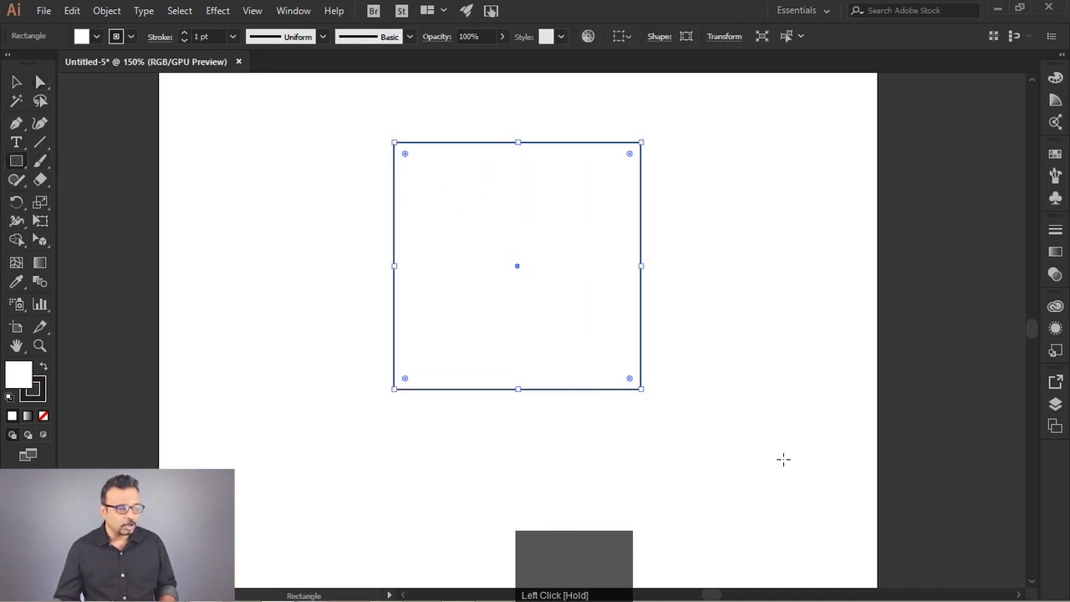
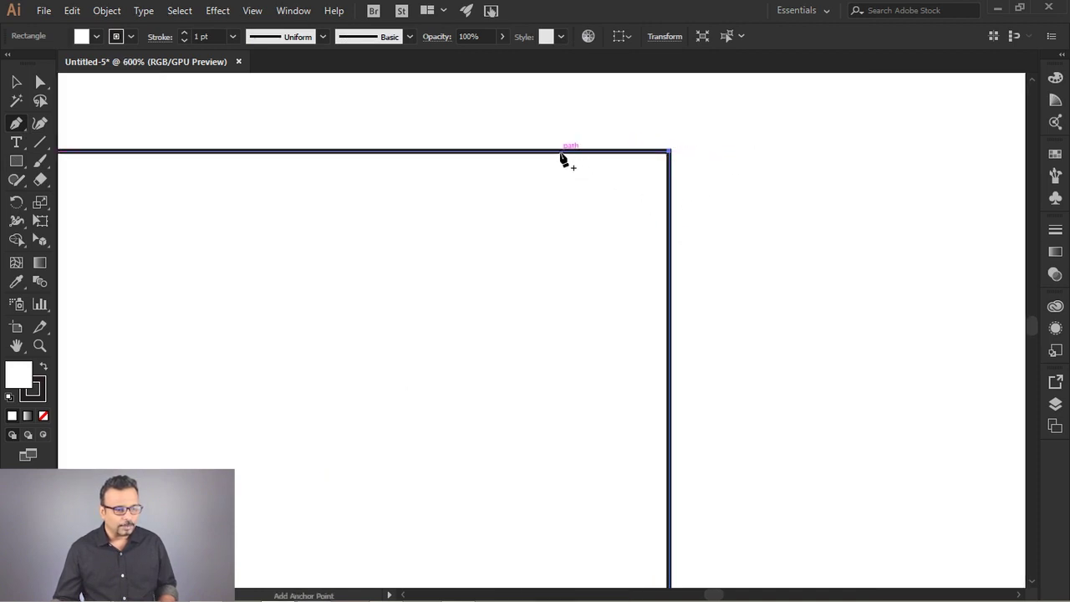
click(569, 151)
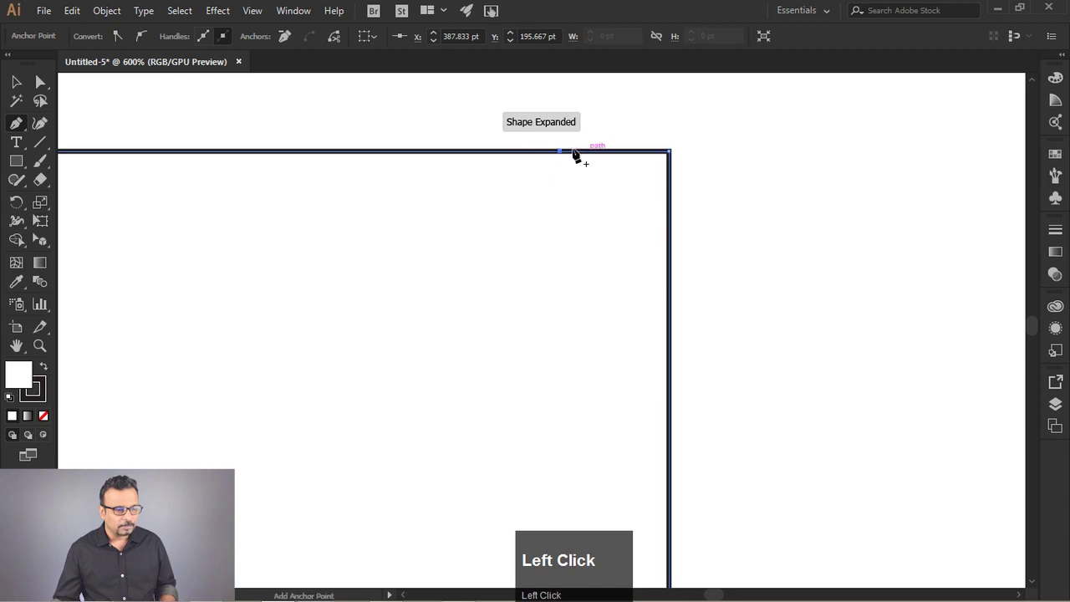
key(a)
drag(678, 149, 19, 133)
drag(19, 133, 723, 234)
scroll(down, 3)
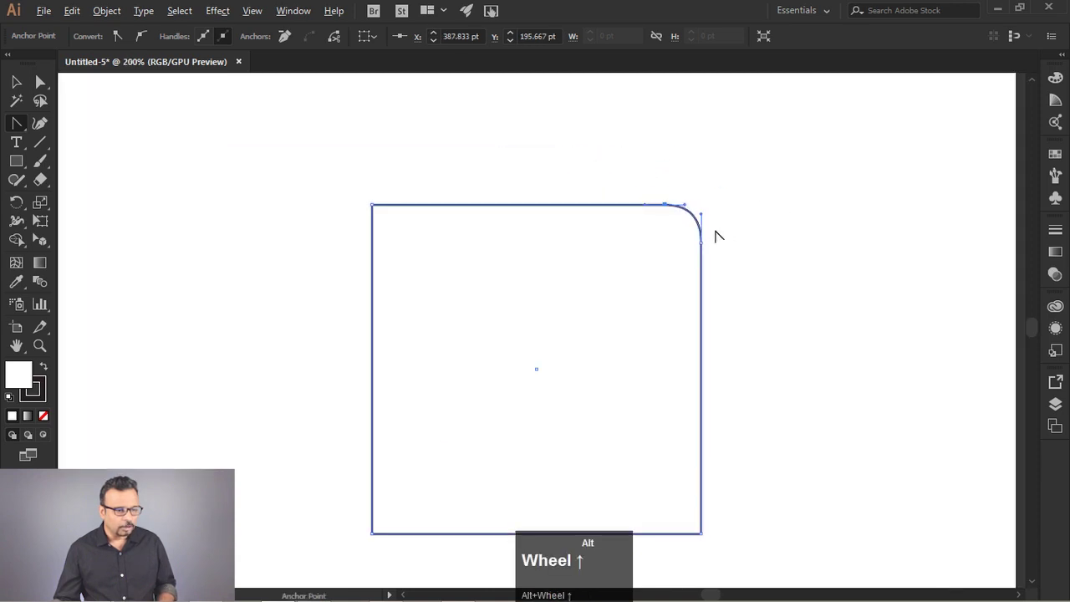
click(794, 225)
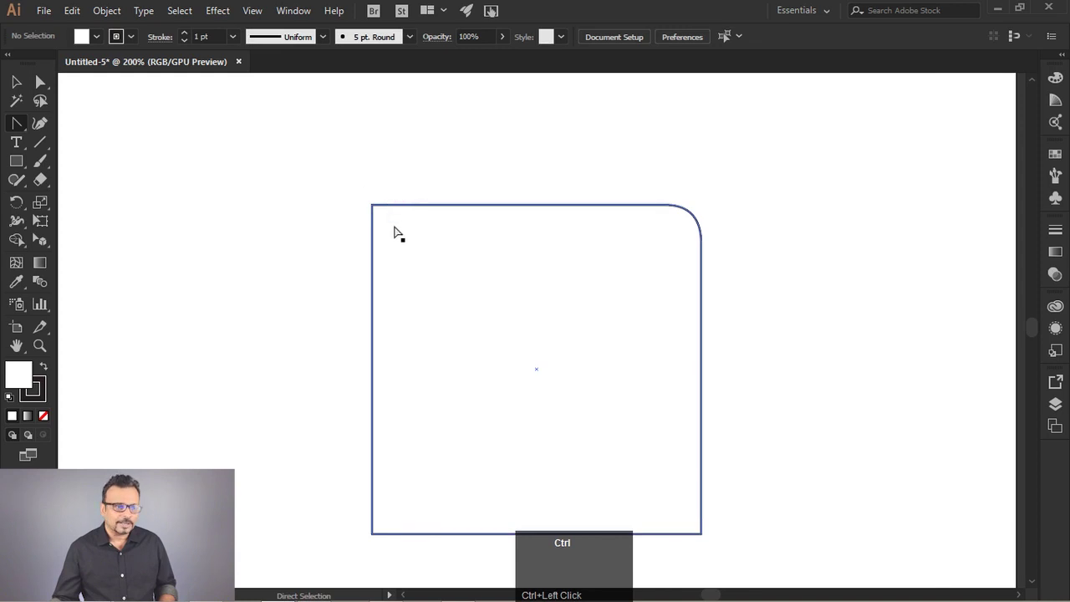
click(344, 177)
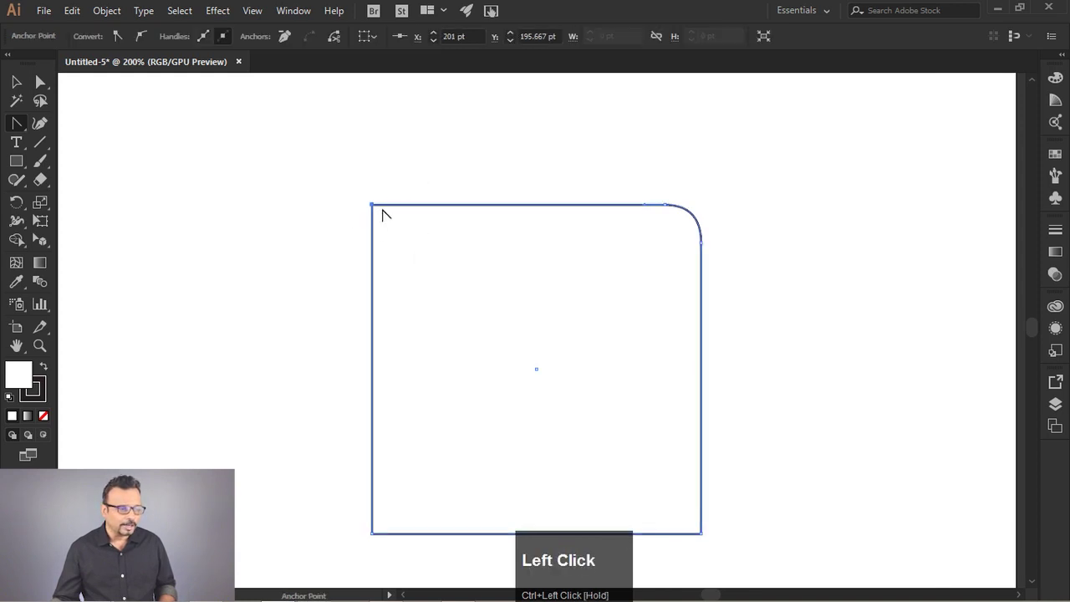
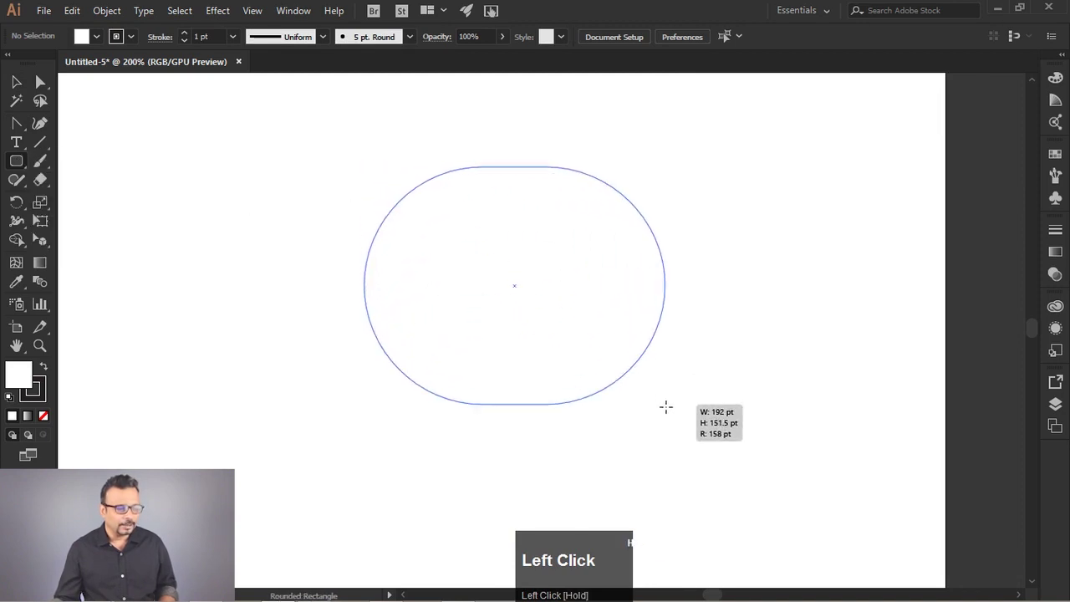
Reduce the corner radius with the Down arrow while dragging out the rounded rectangle.
key(Down)
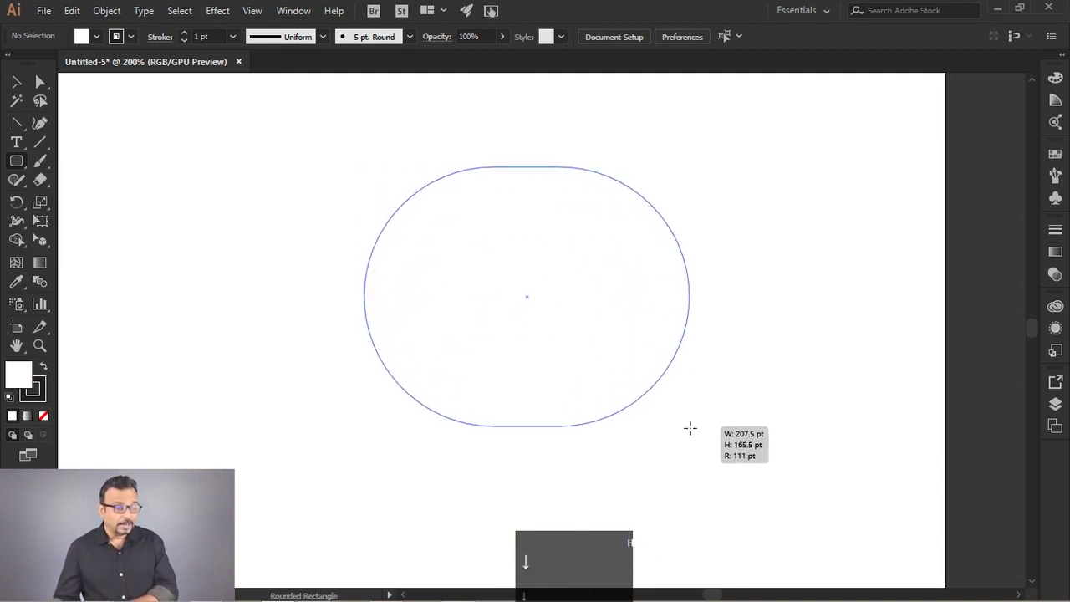
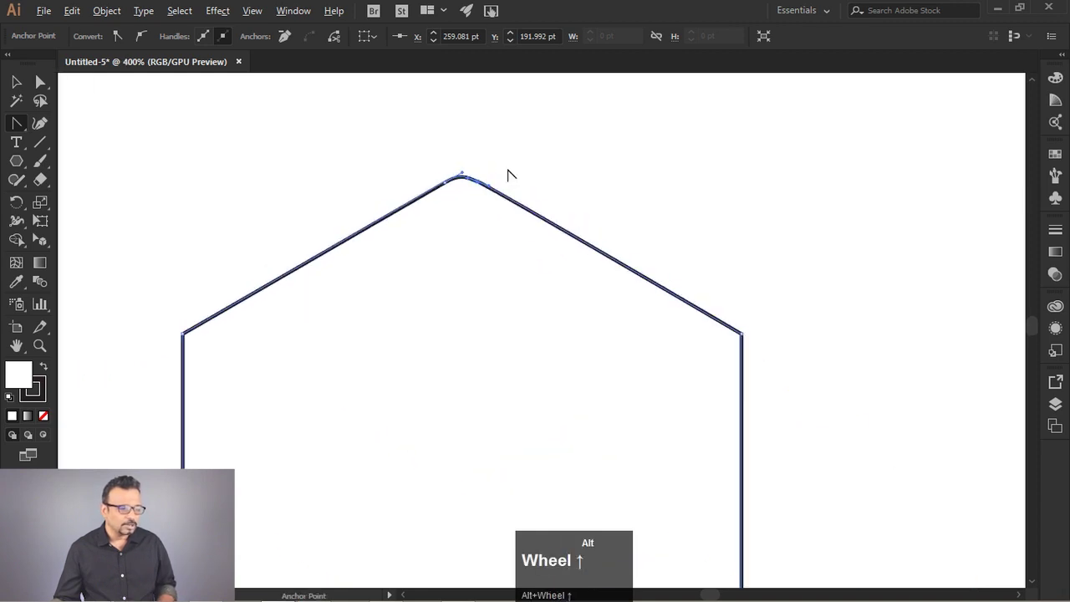
Deselect the hexagon to view its smoothly rounded top vertex.
scroll(up, 3)
click(630, 147)
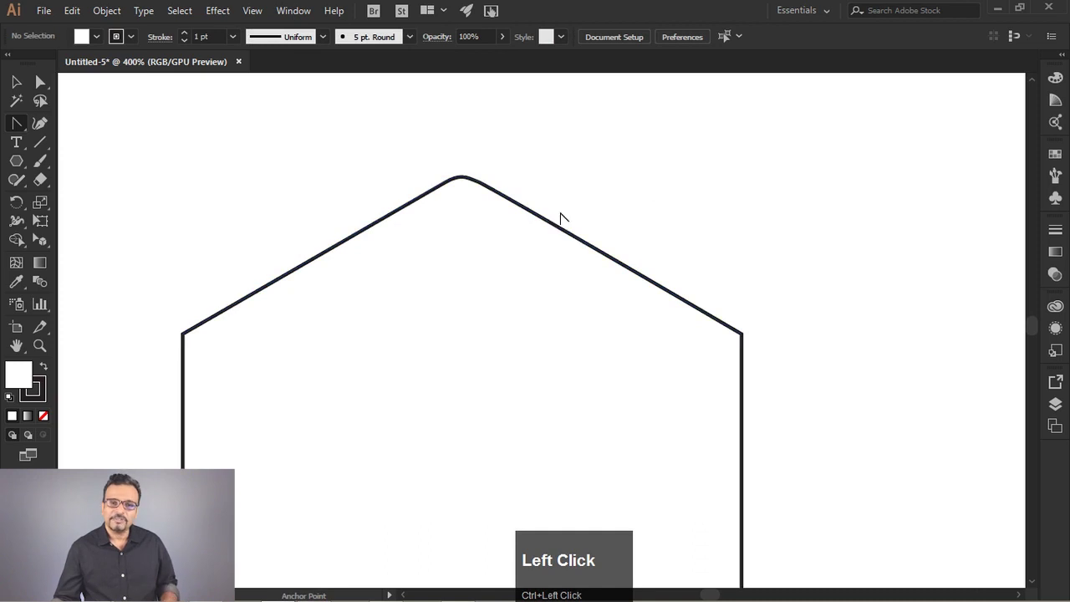
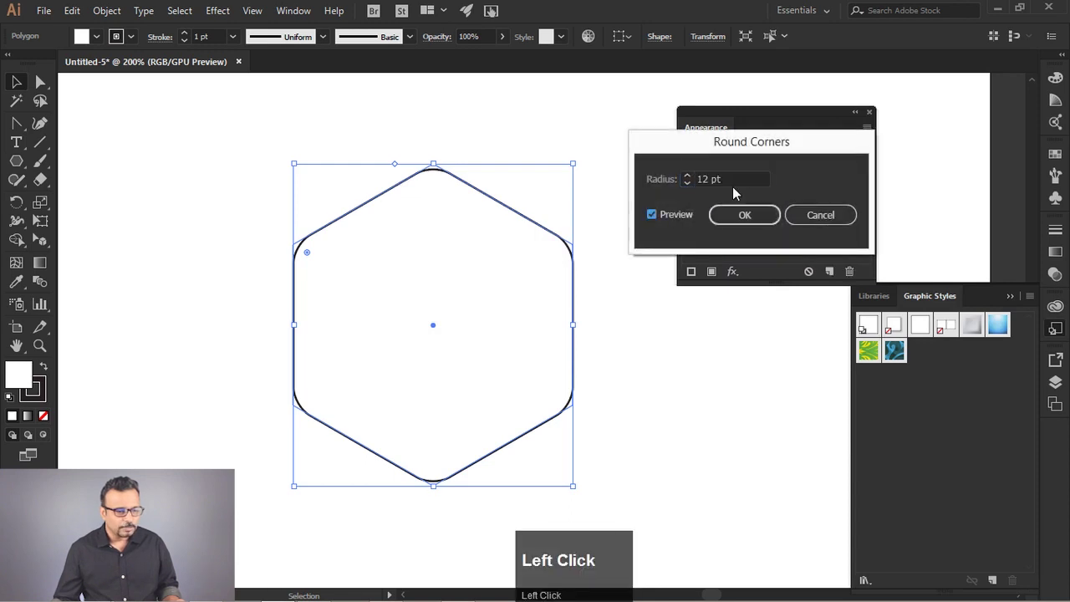
Raise the hexagon's Round Corners radius to 26 pt in the effect settings.
scroll(up, 3)
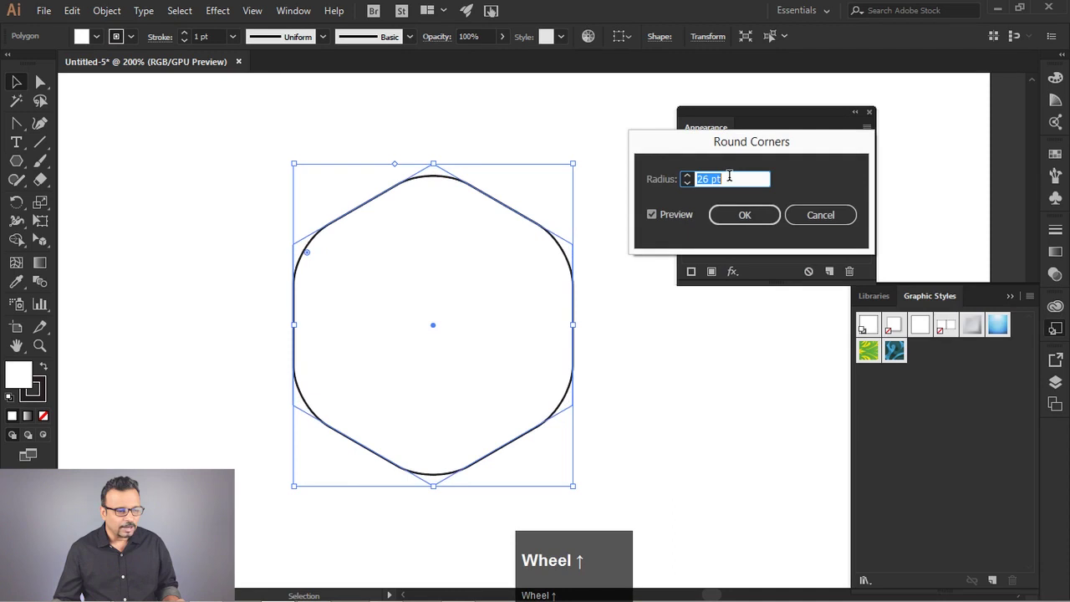
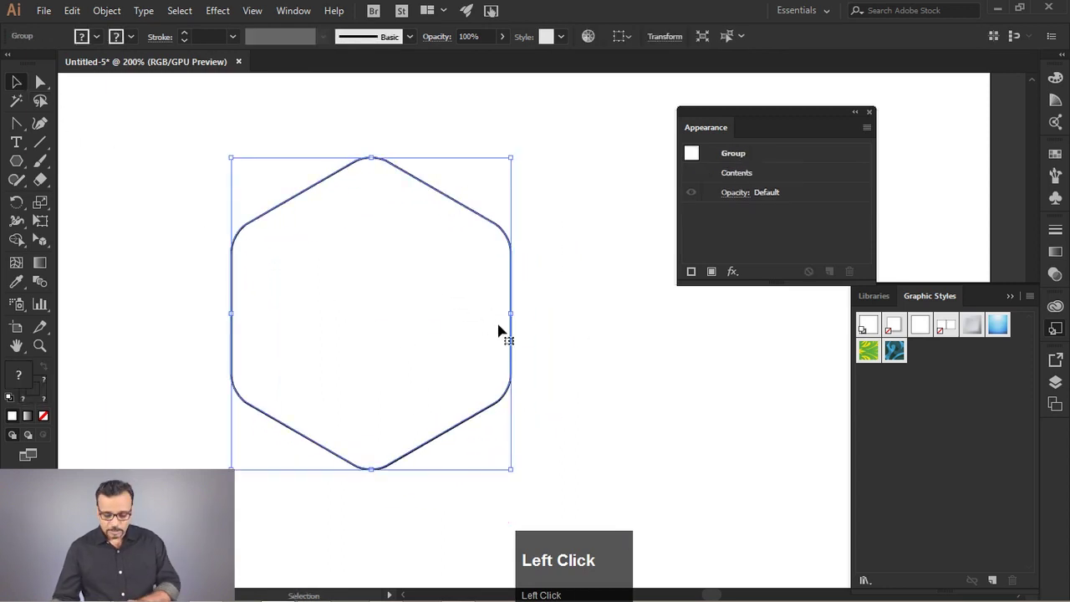
Delete the rounded hexagon and select the newly drawn irregular zigzag shape.
key(Delete)
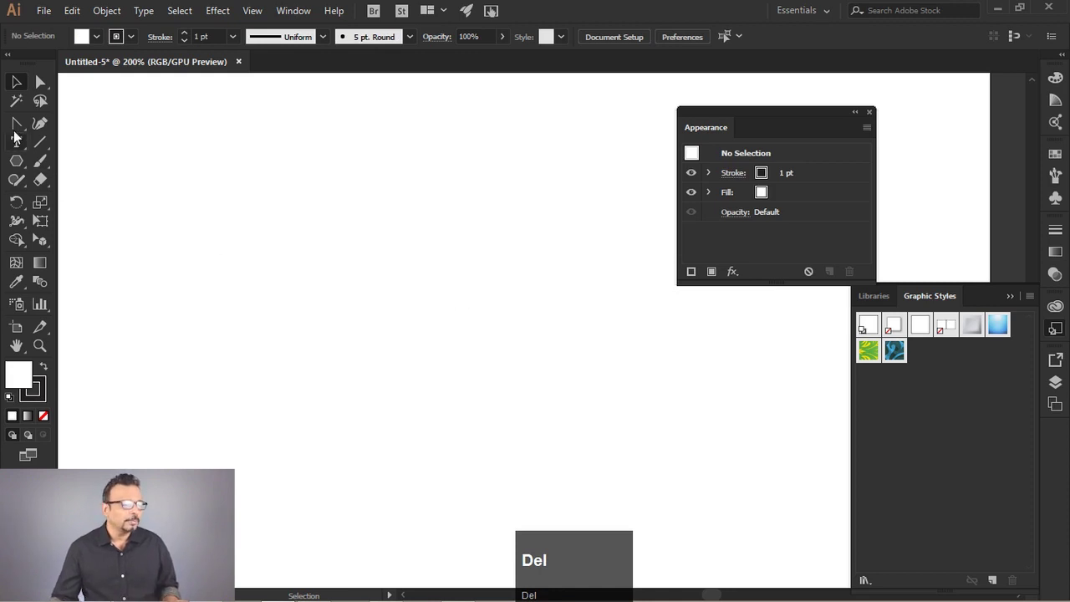
click(22, 133)
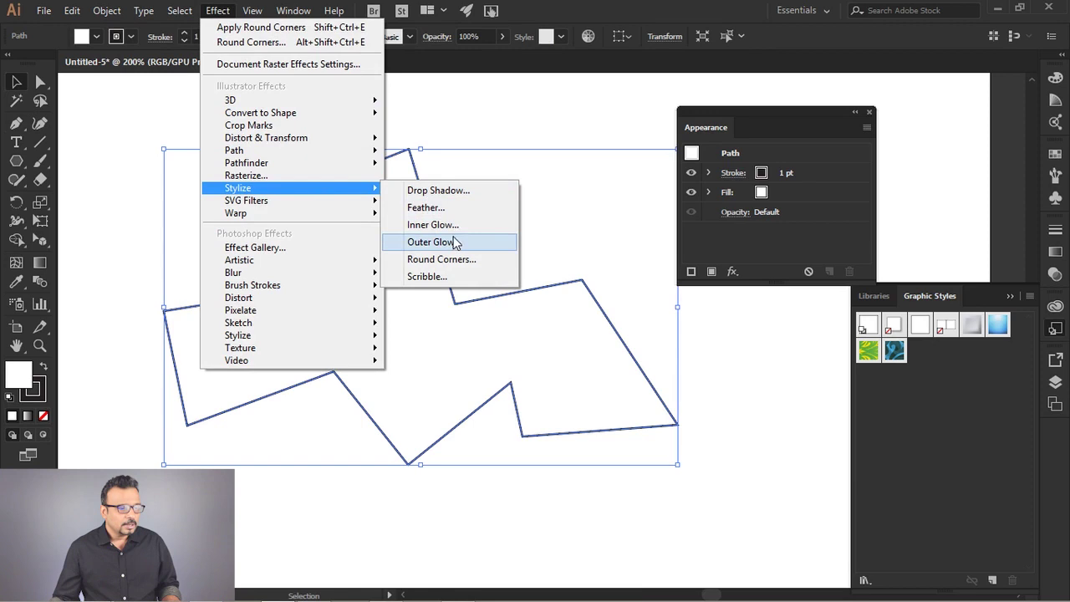
Apply the Round Corners effect to soften every corner of the irregular zigzag shape.
double_click(469, 266)
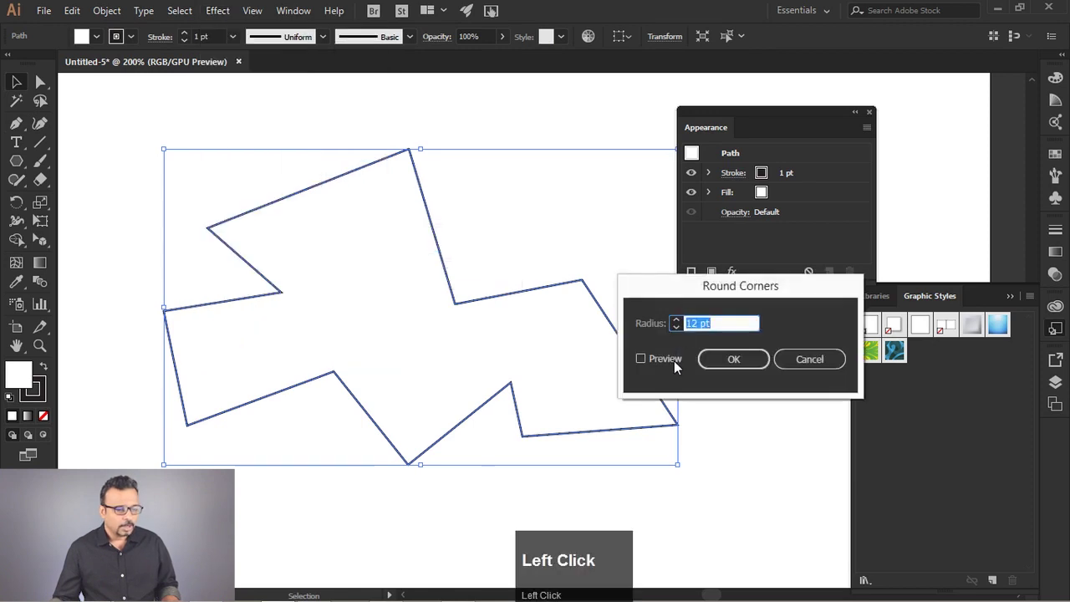
scroll(up, 3)
click(741, 373)
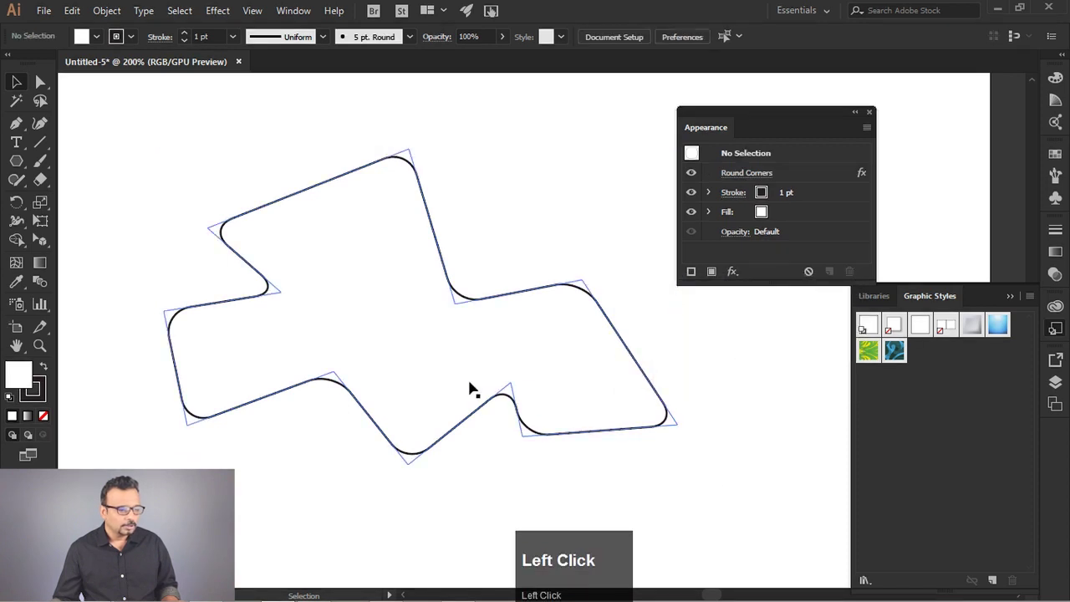